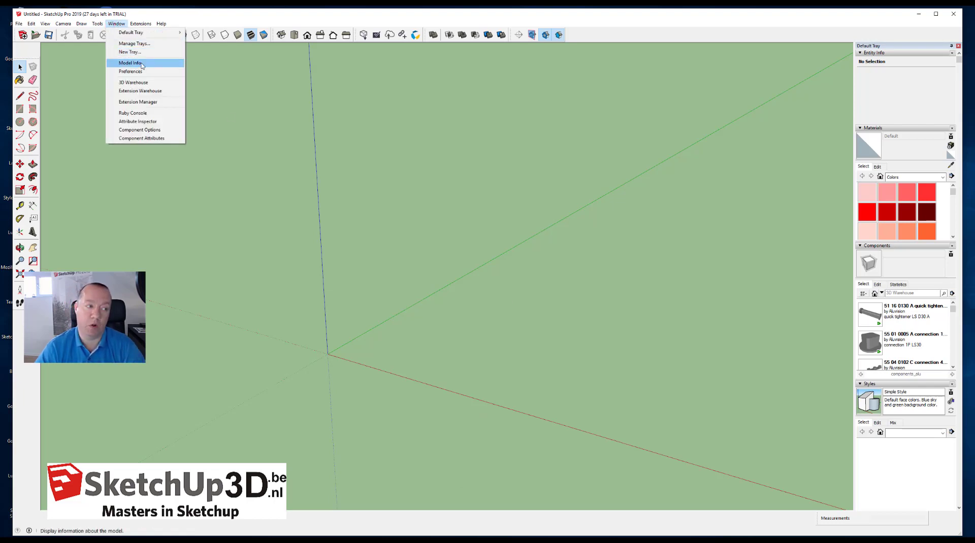
Step: Bring up the Model Info dialog on its Units page, showing decimal metres
drag(141, 60, 479, 234)
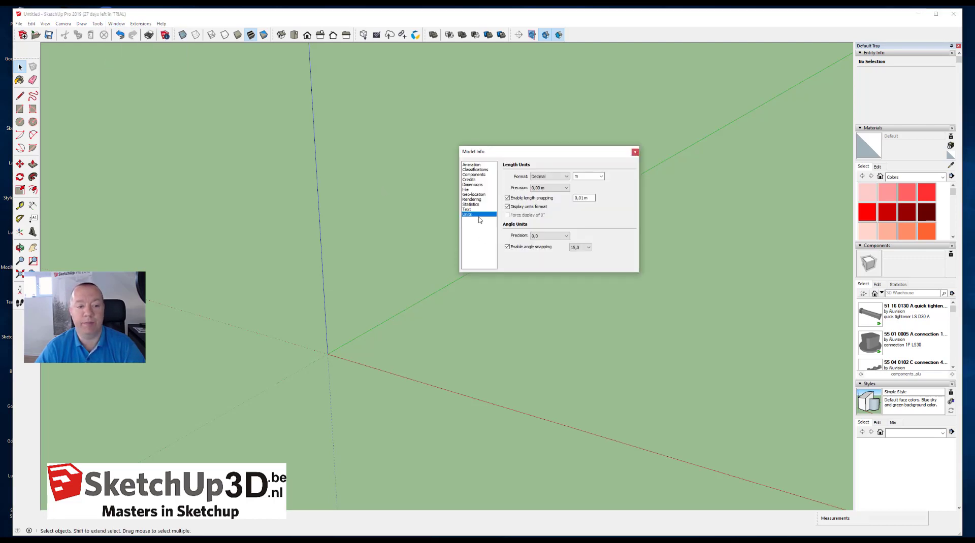
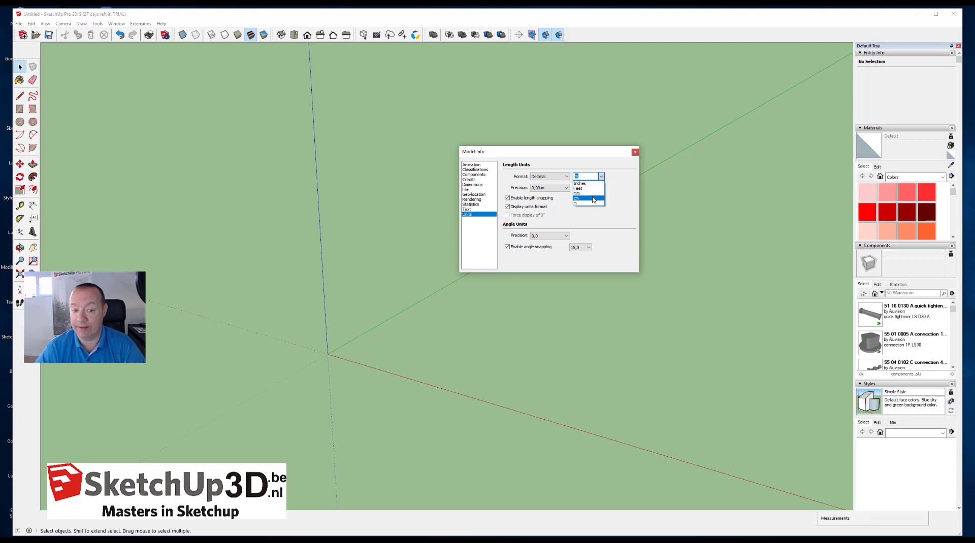
Step: Set the model length unit to centimetres from the units list
drag(599, 193, 606, 177)
click(602, 171)
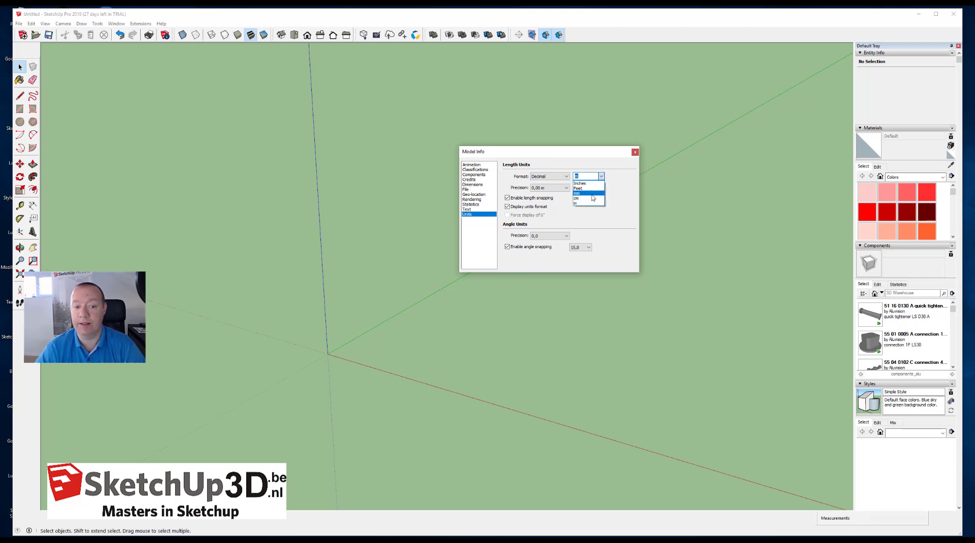
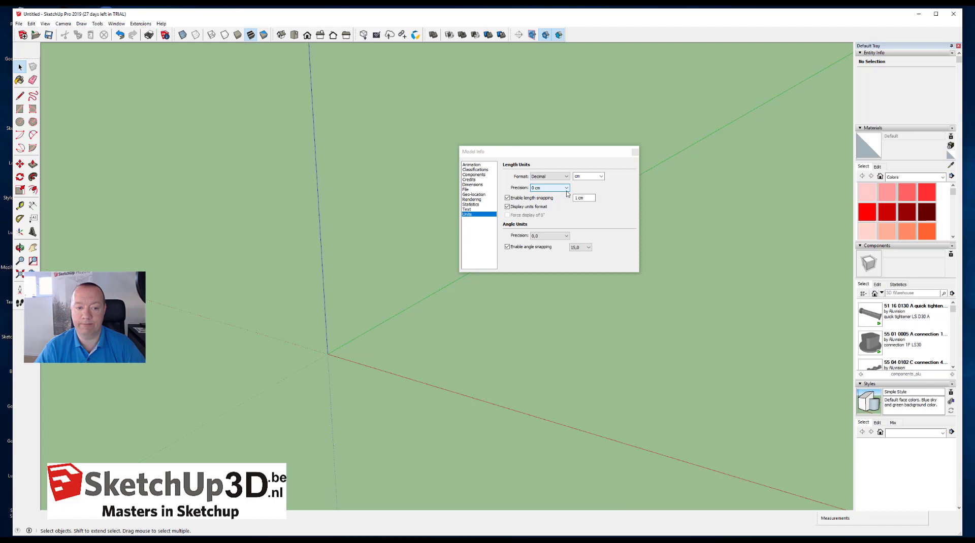
Step: List the length precision options to compare decimal places for centimetres
click(565, 194)
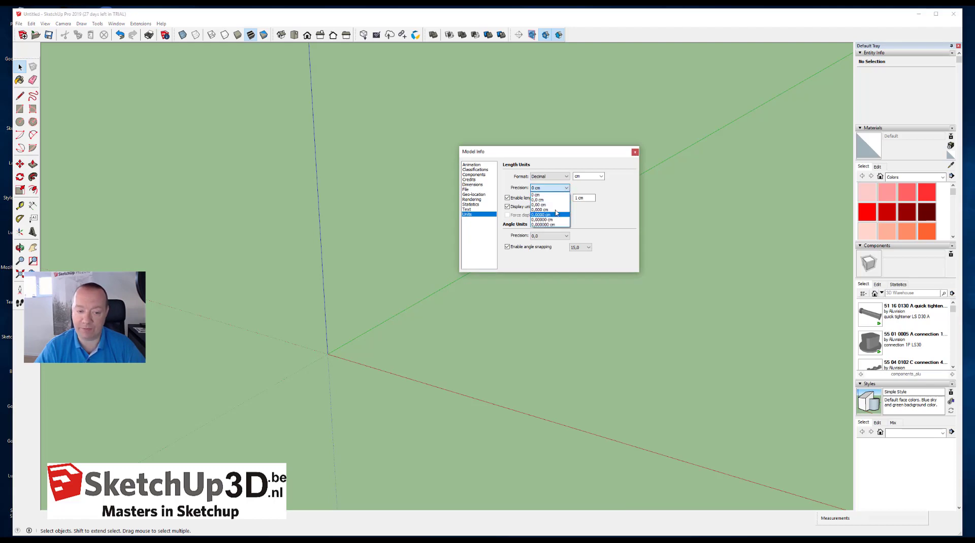
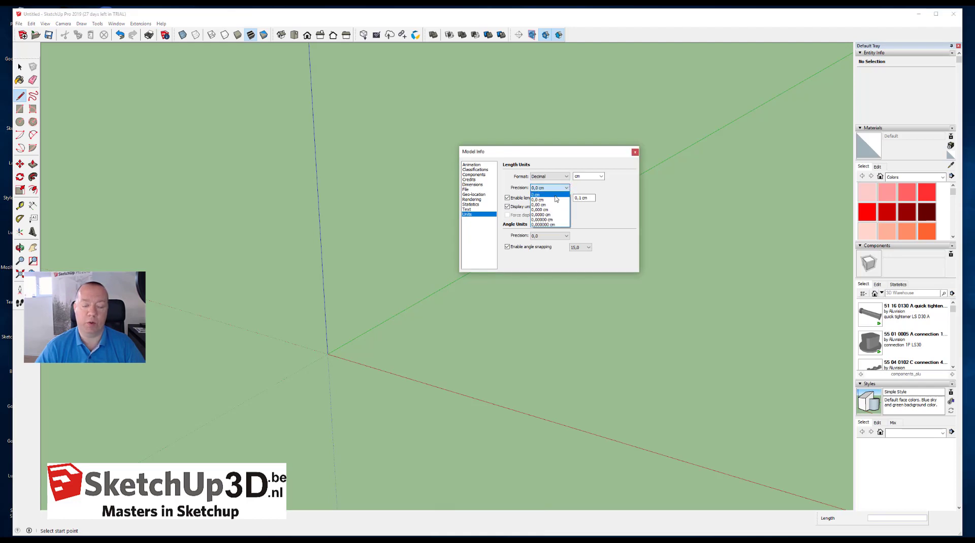
Step: Return precision to whole centimetres (0 cm) so the drawn line can be dimensioned
click(559, 197)
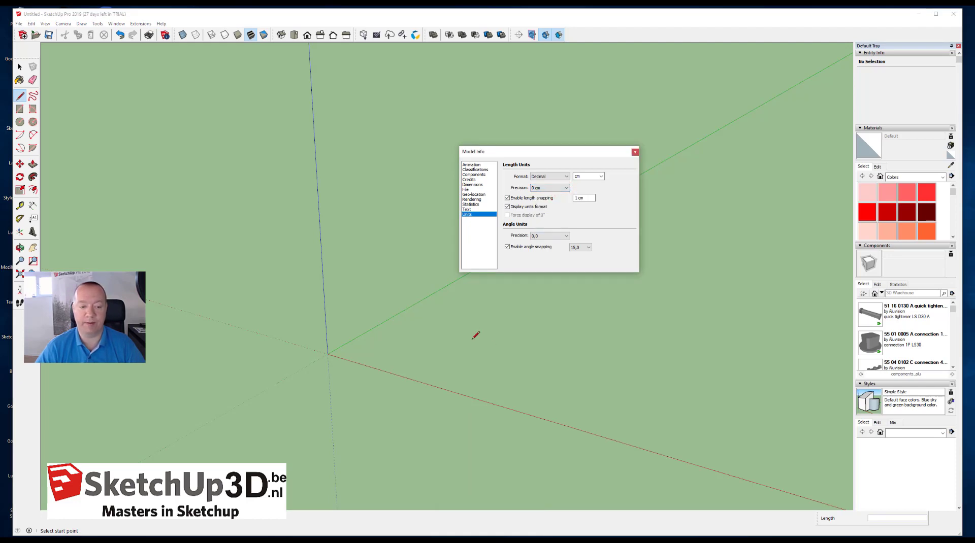
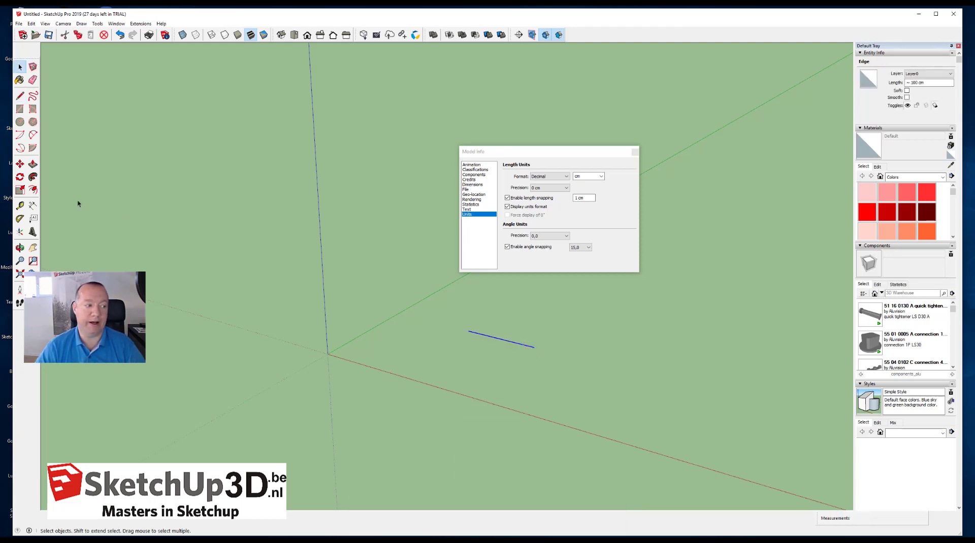
click(32, 210)
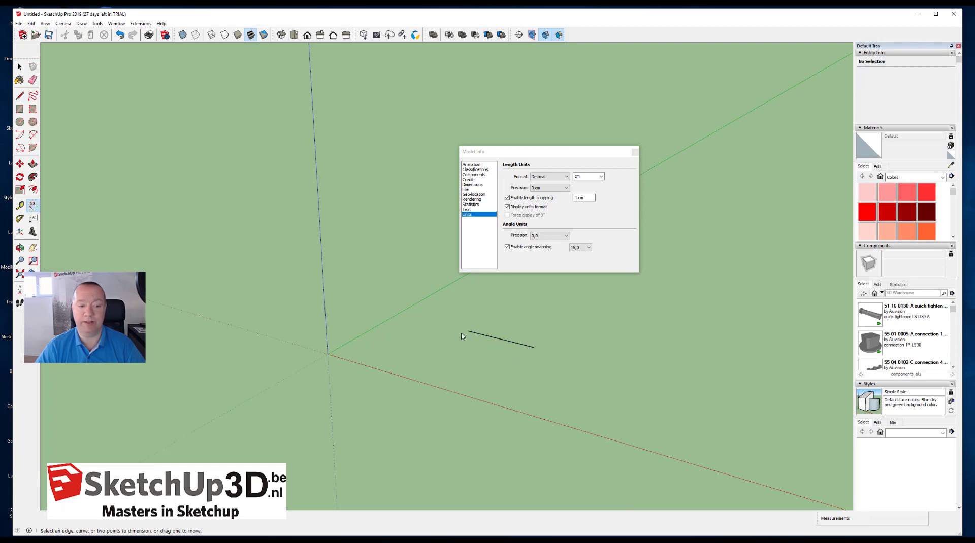
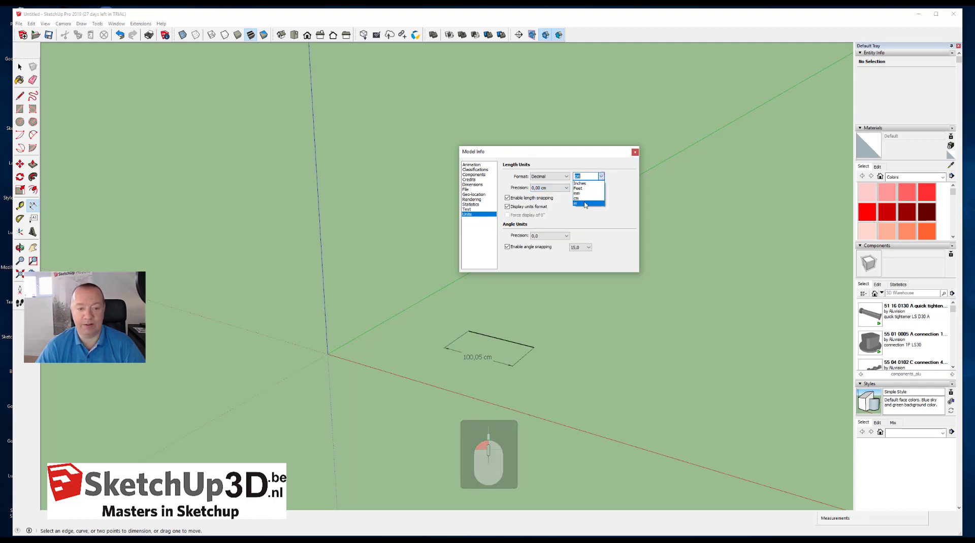
Step: Switch the length unit to millimetres so the dimension reads 1000,50 mm
click(565, 190)
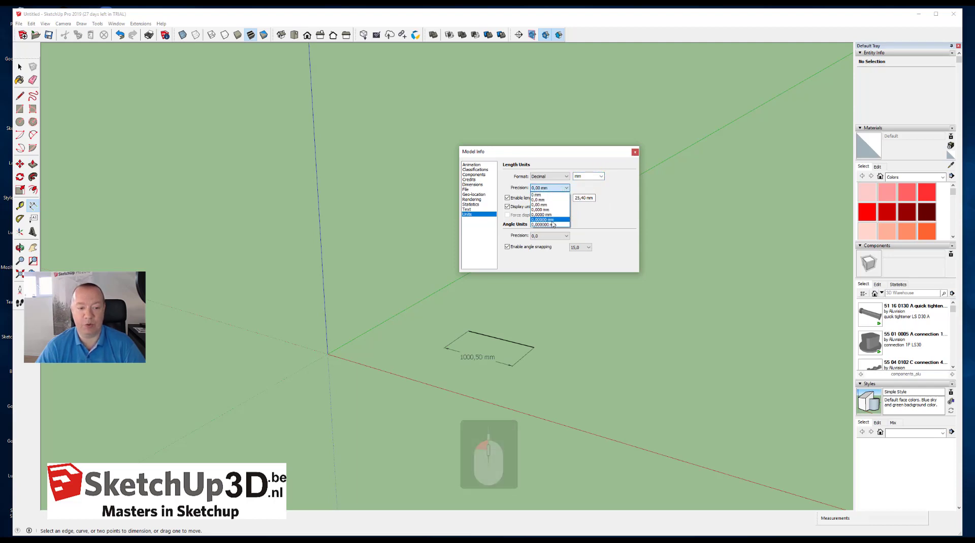